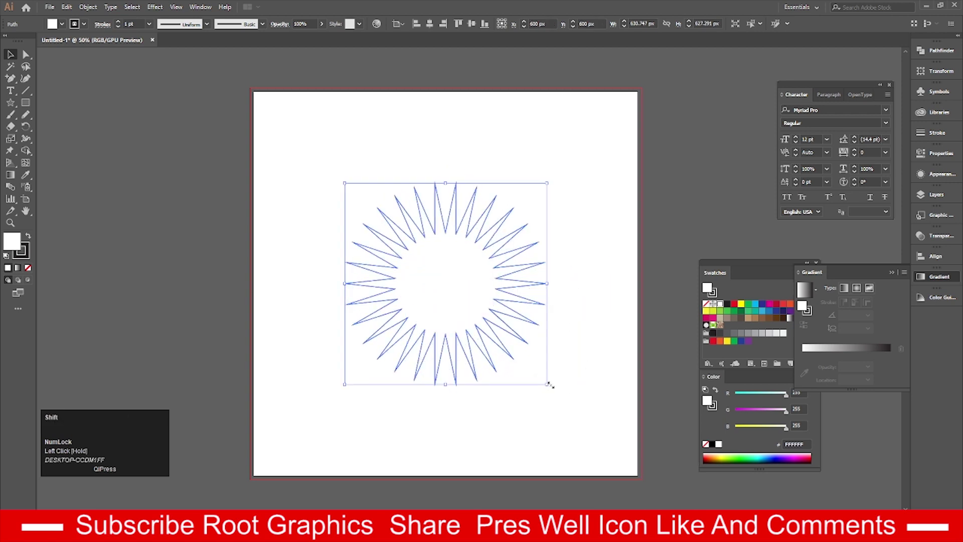
Apply a radial gradient to the star with a magenta stop added midway between the red centre and white edge
click(27, 211)
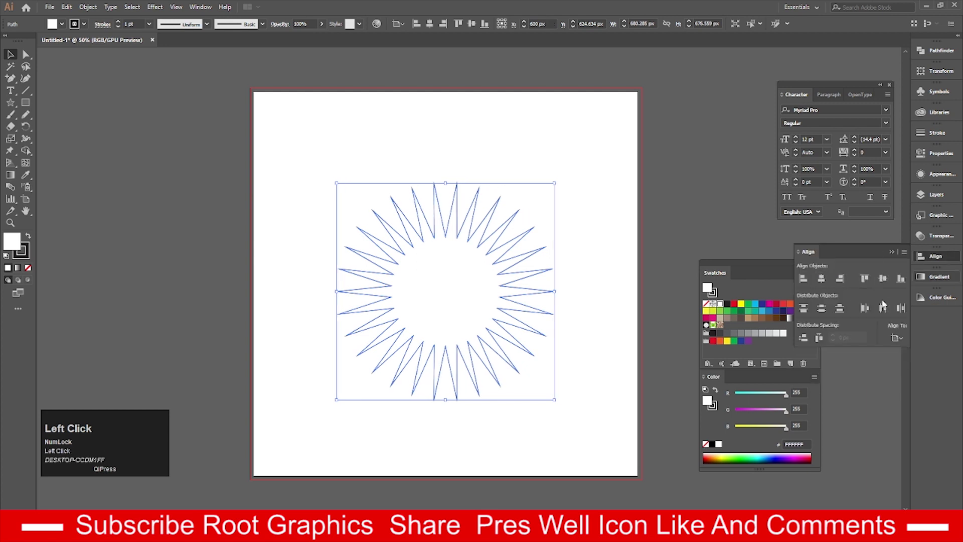
click(889, 283)
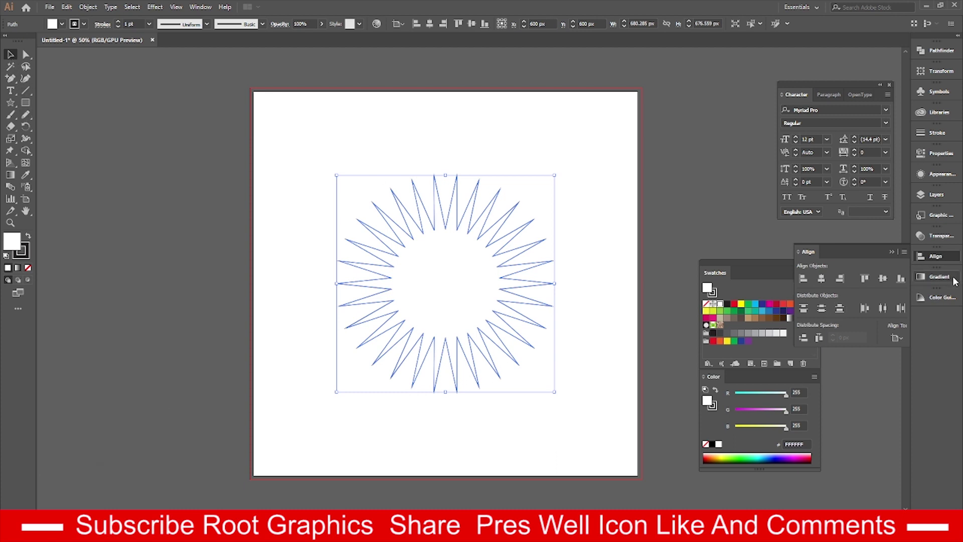
click(956, 282)
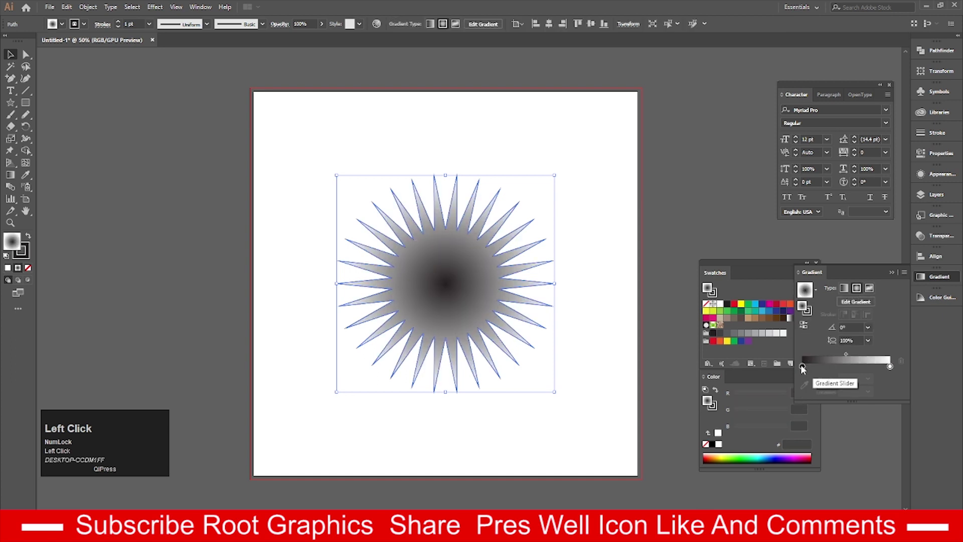
click(805, 370)
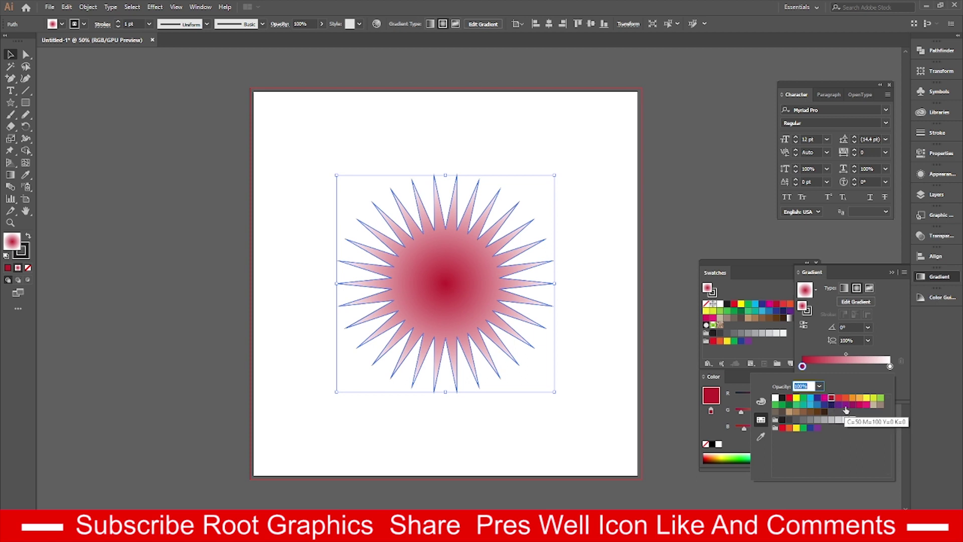
click(846, 402)
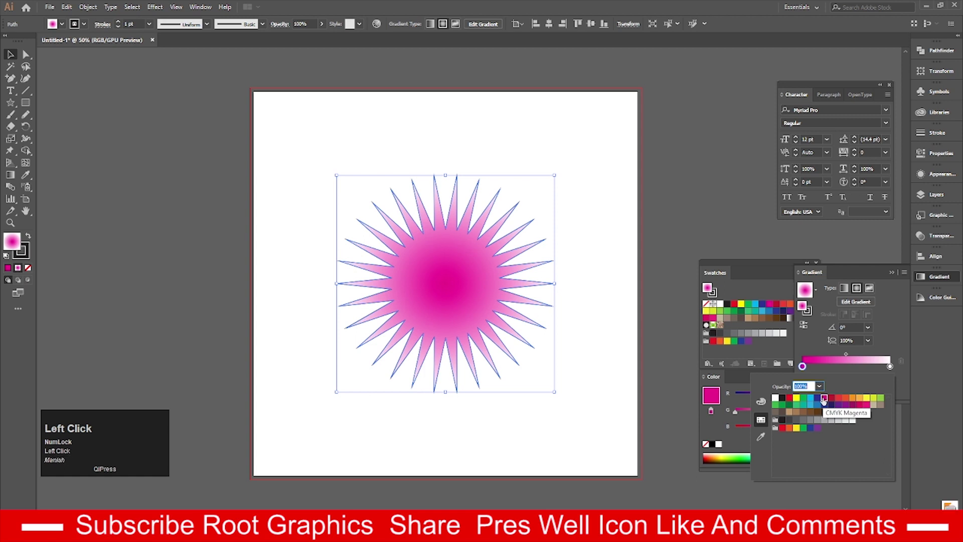
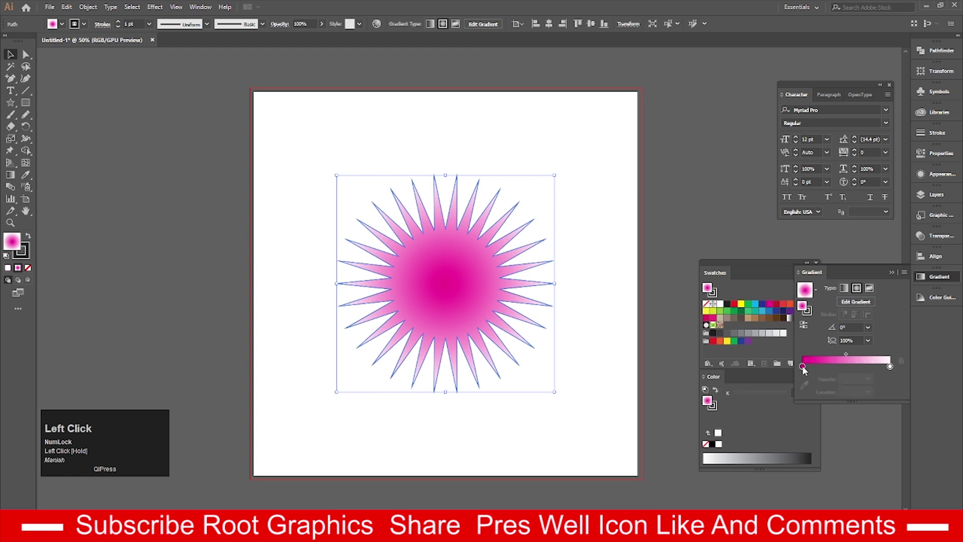
drag(813, 371, 856, 373)
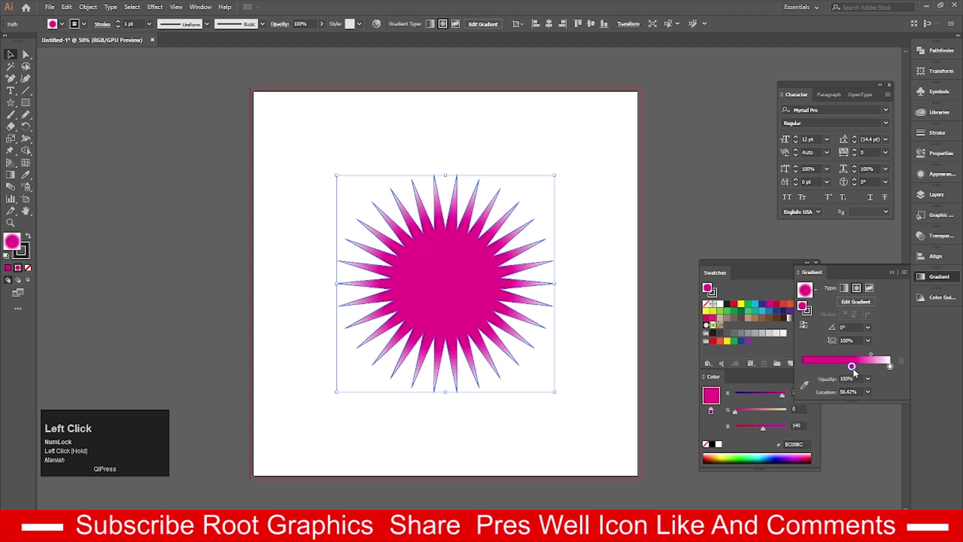
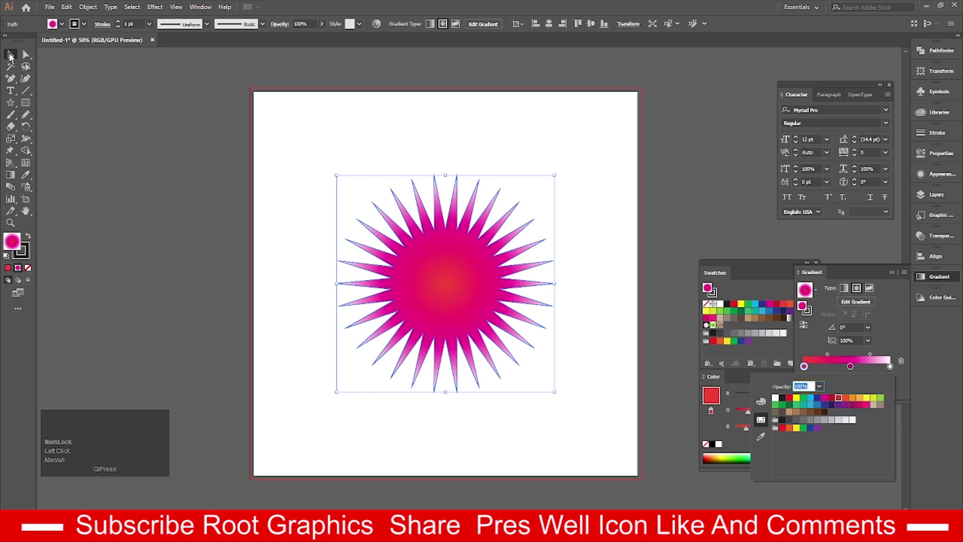
Enlarge the star and duplicate it in place via Edit > Copy for a smaller centred copy
click(16, 53)
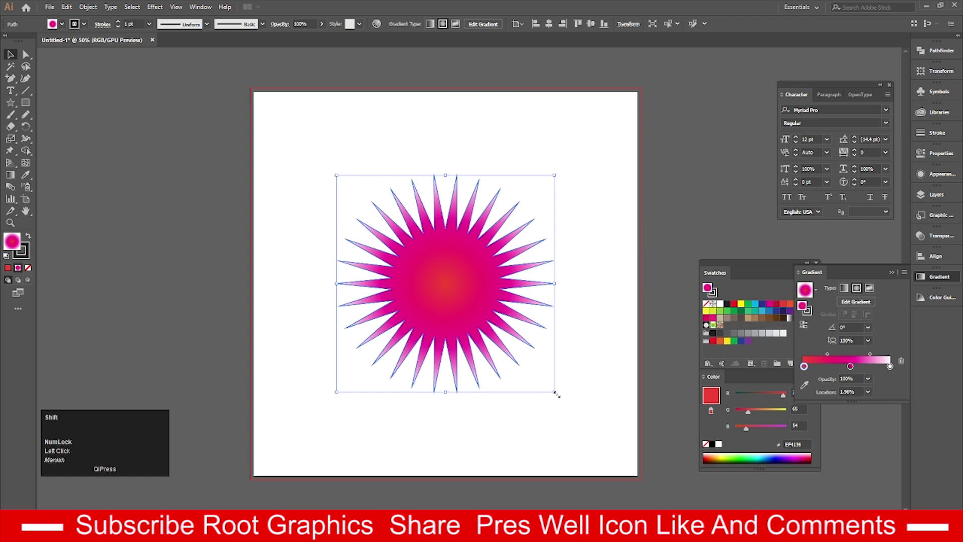
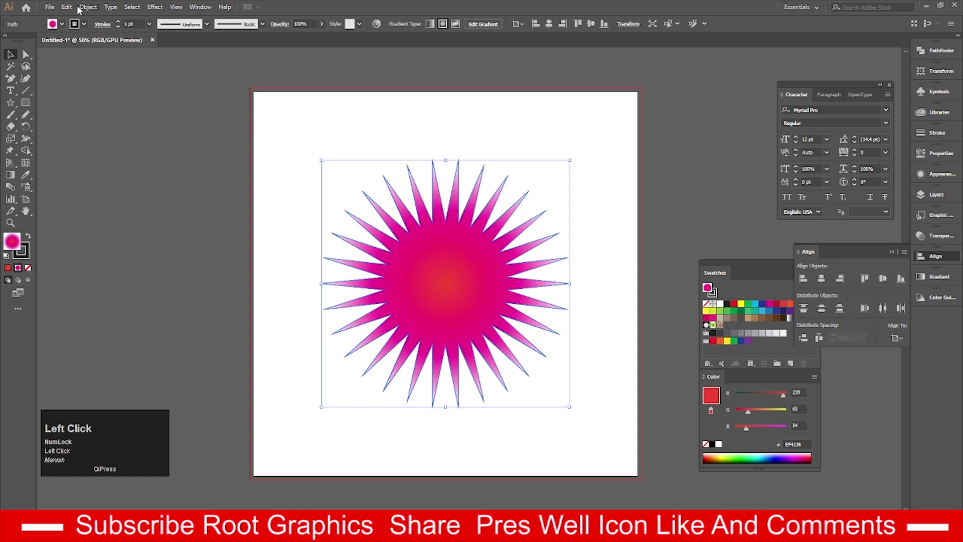
click(51, 8)
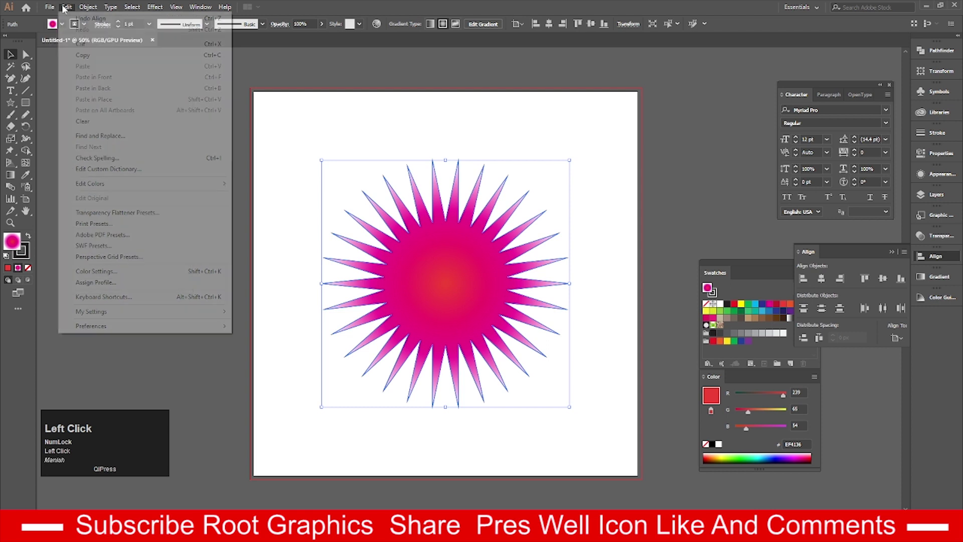
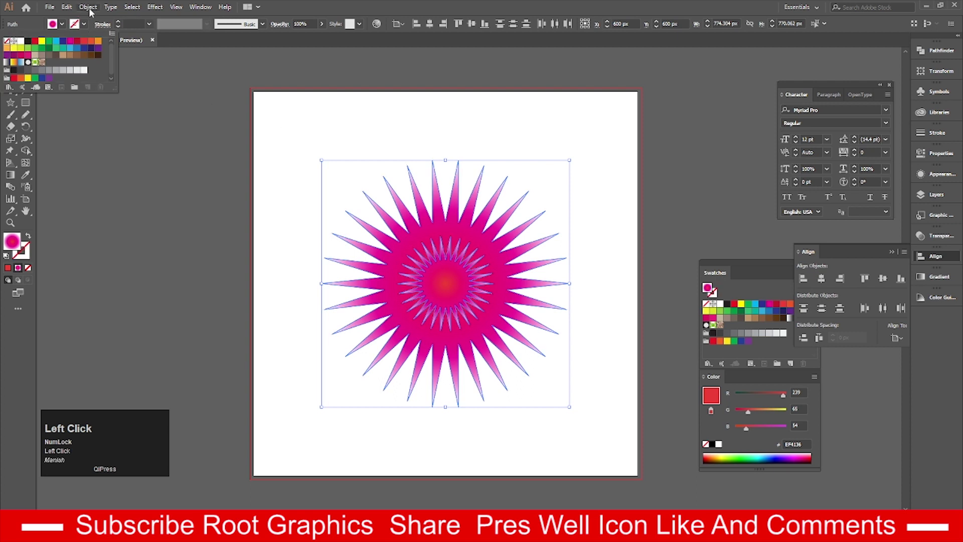
Blend the large and small stars via Object > Blend > Make into layered spikes
click(41, 87)
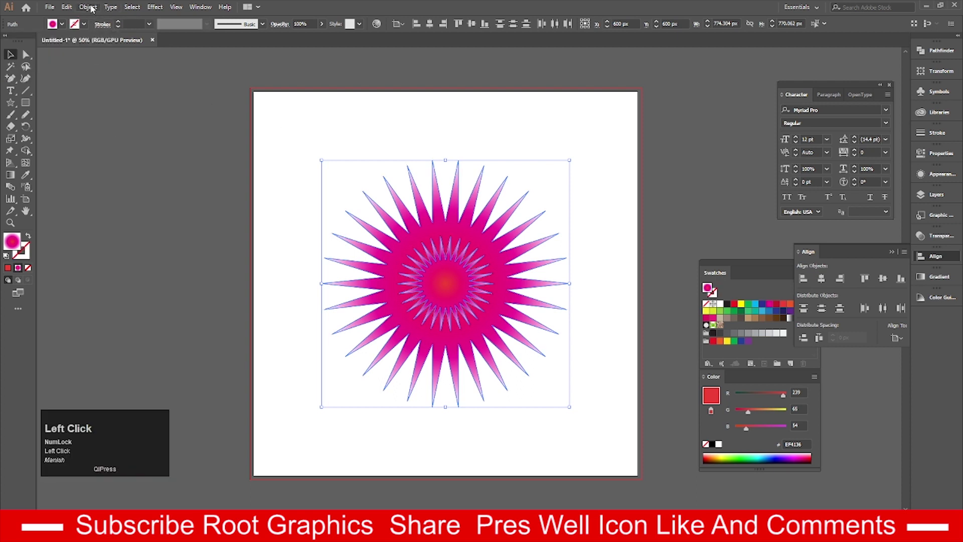
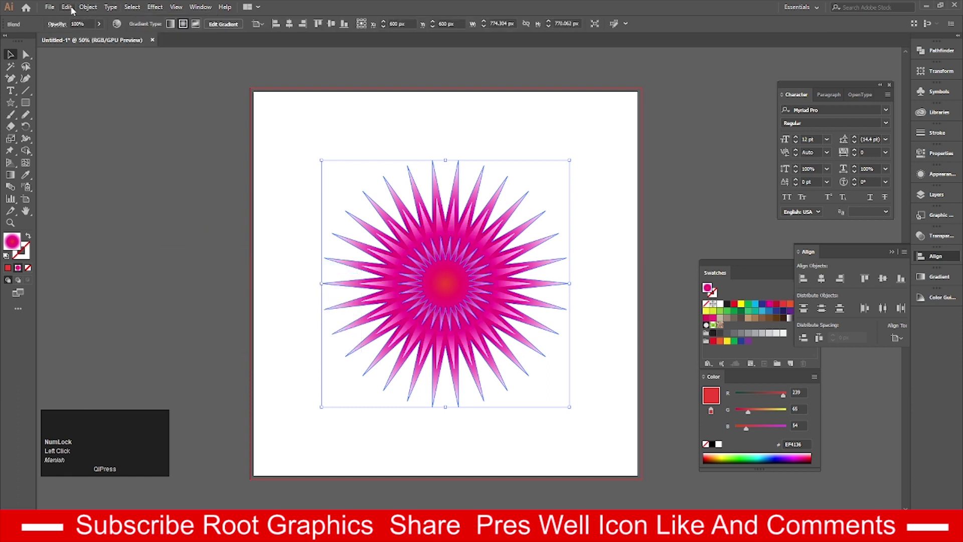
drag(87, 13, 160, 15)
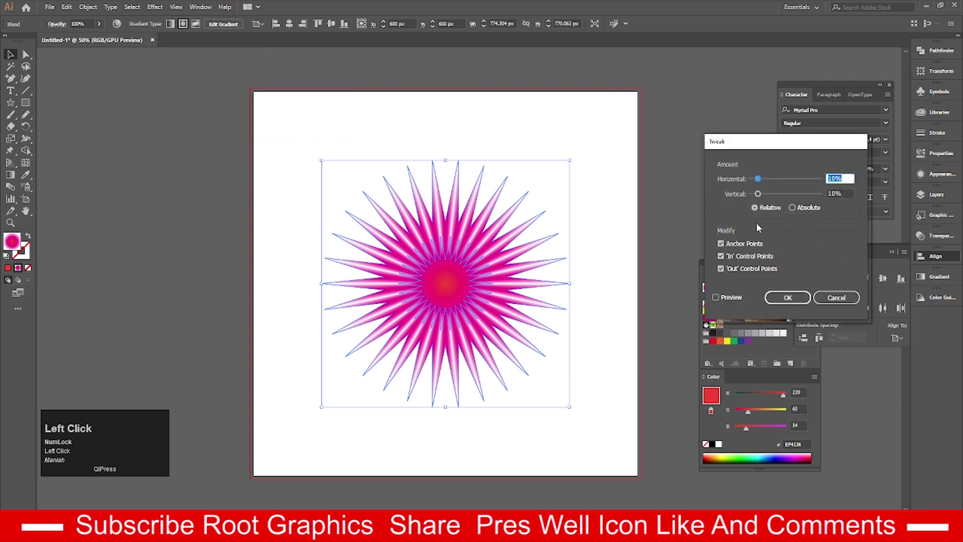
Preview and apply the Tweak distortion, ruffling the blend into ragged pink petals
click(720, 302)
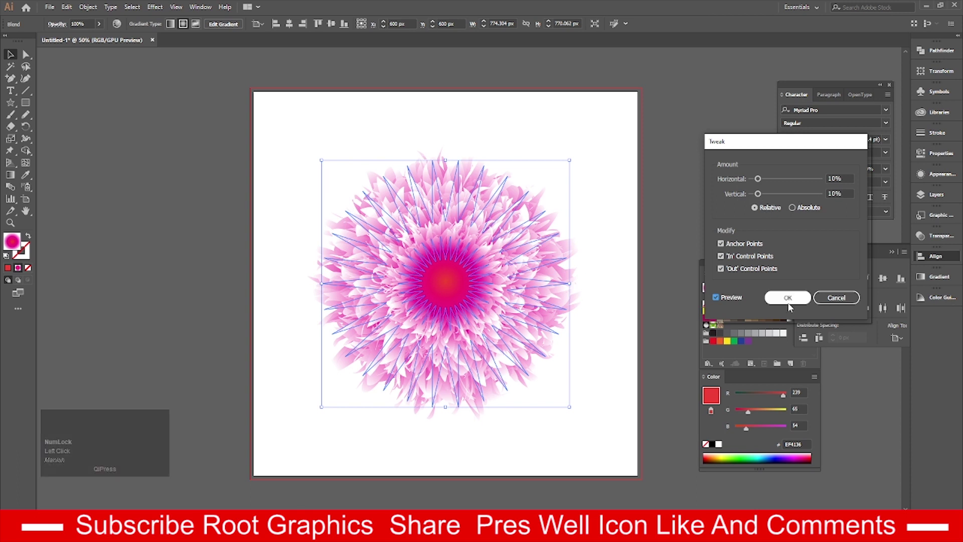
click(791, 304)
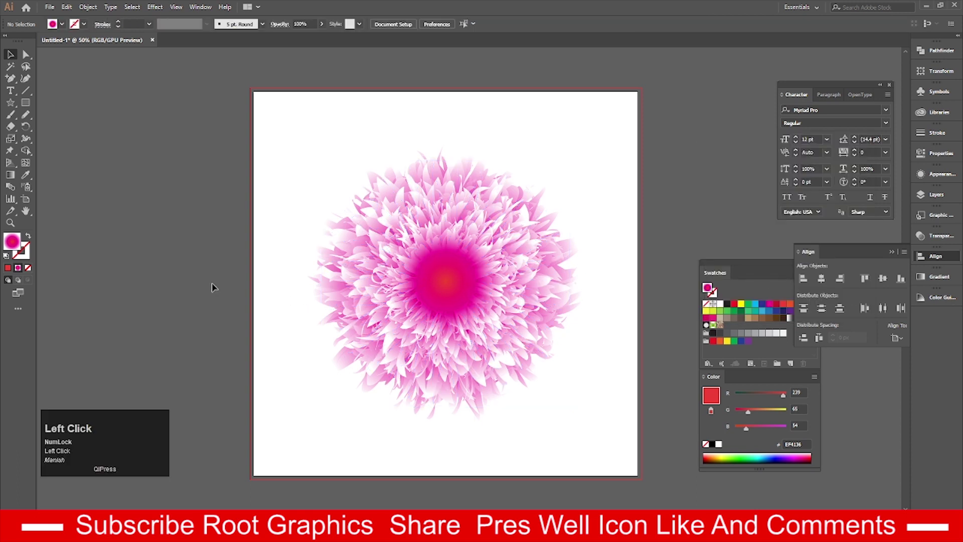
Marquee-select the entire fluffy flower blend on the artboard
scroll(down, 3)
scroll(up, 3)
scroll(down, 3)
scroll(up, 3)
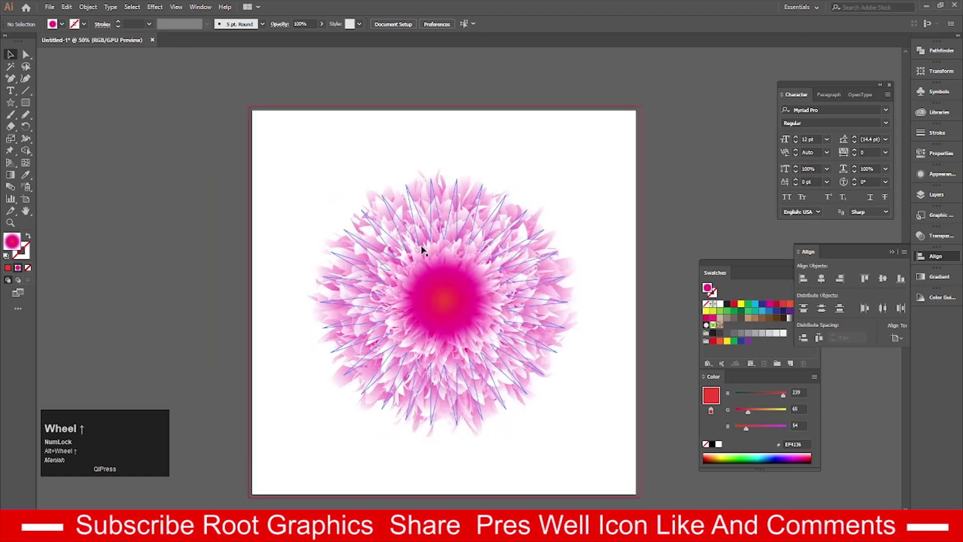
drag(542, 378, 216, 235)
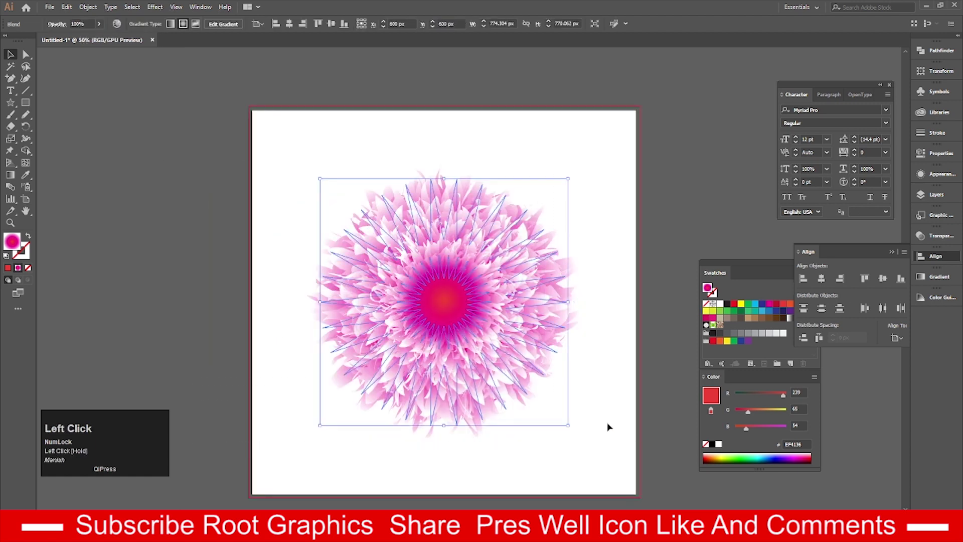